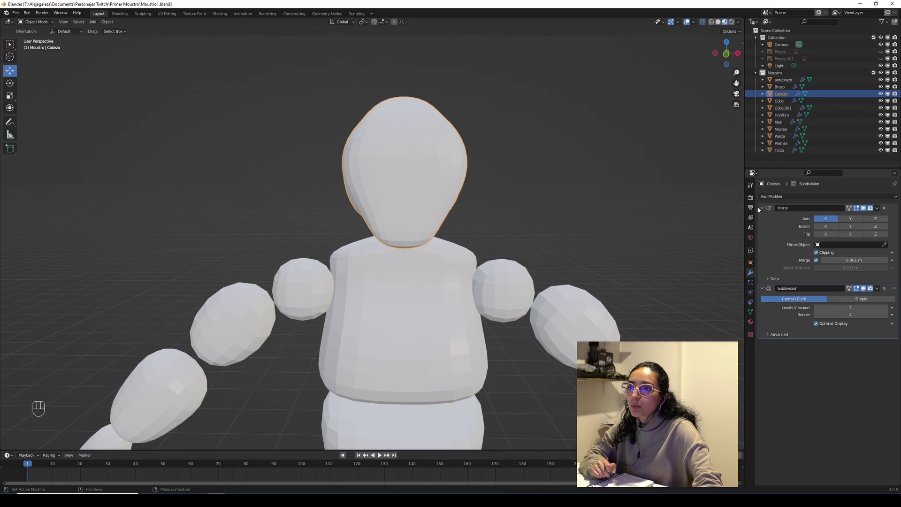
Step: Apply the Mirror and then the Subdivision modifier on the head (Cabeza), leaving it with no modifiers
left_click(762, 211)
left_click(761, 222)
left_click_drag(416, 208, 414, 220)
left_click_drag(882, 209, 867, 217)
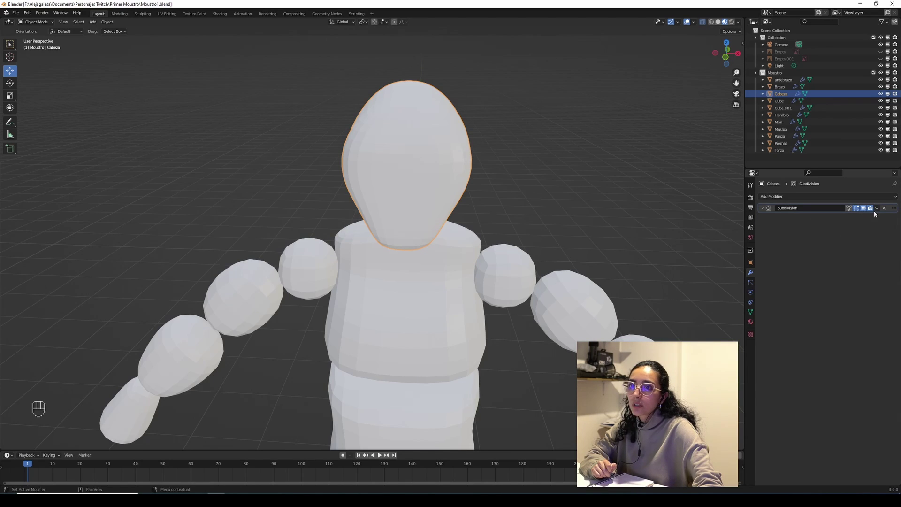
left_click_drag(880, 211, 856, 219)
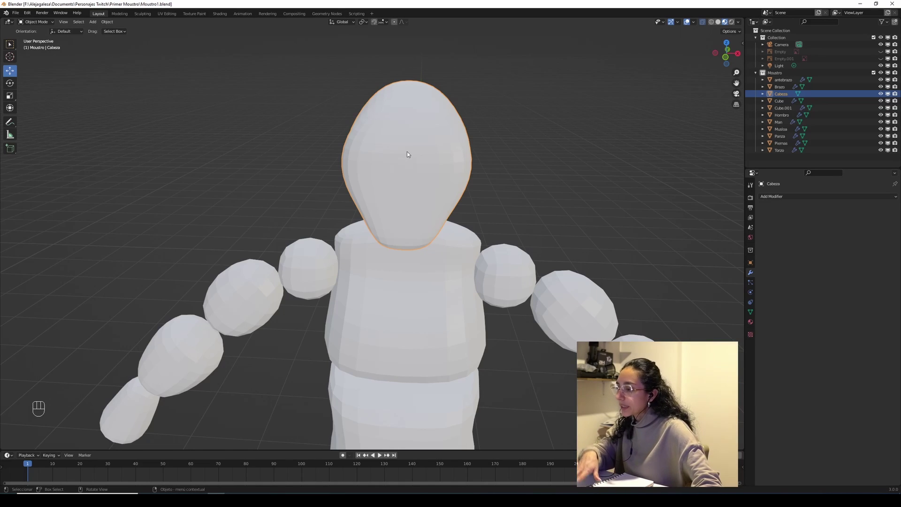
Step: Save the character file Moustro1.blend with the head's modifiers applied
key("ctrl+s")
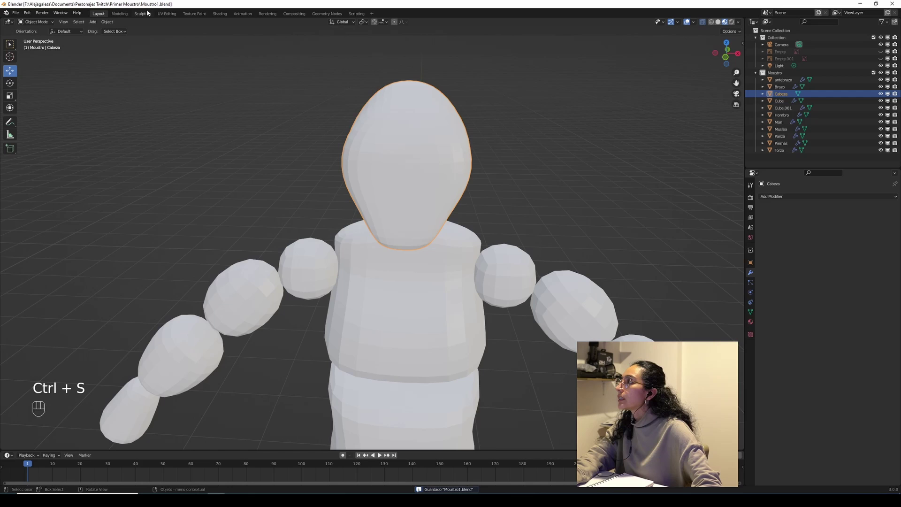
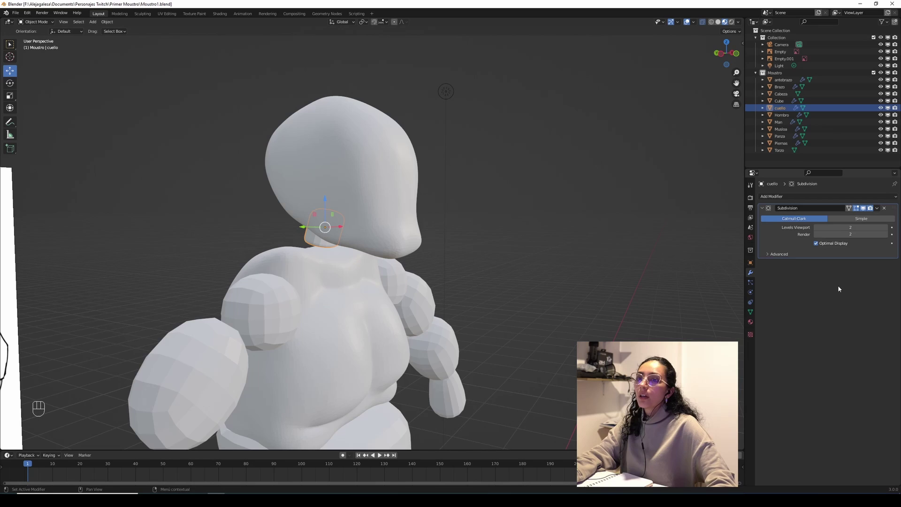
Step: Reshape the neck (cuello) with Elastic Deform and apply its Subdivision modifier
left_click_drag(878, 210, 872, 221)
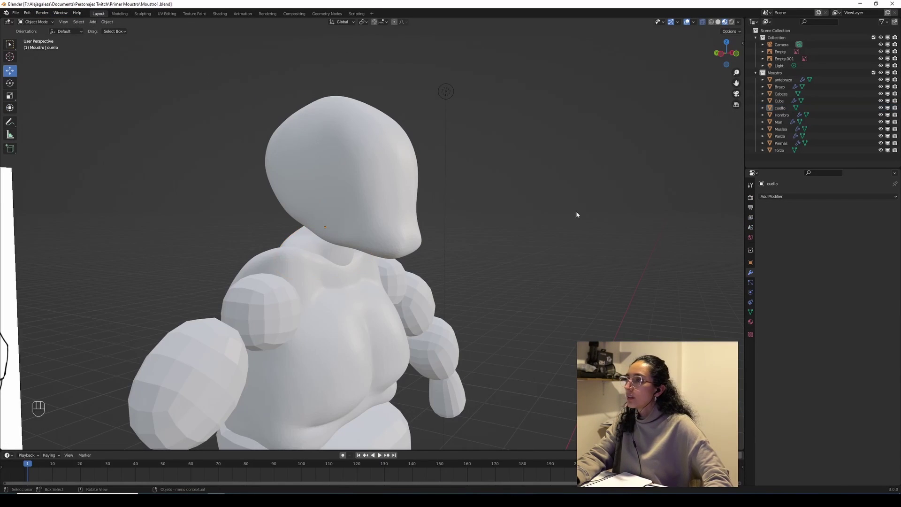
left_click(540, 288)
Step: Select the shoulder spheres (Hombro) and apply their Mirror and Subdivision modifiers
left_click_drag(510, 280, 494, 274)
left_click_drag(494, 274, 478, 280)
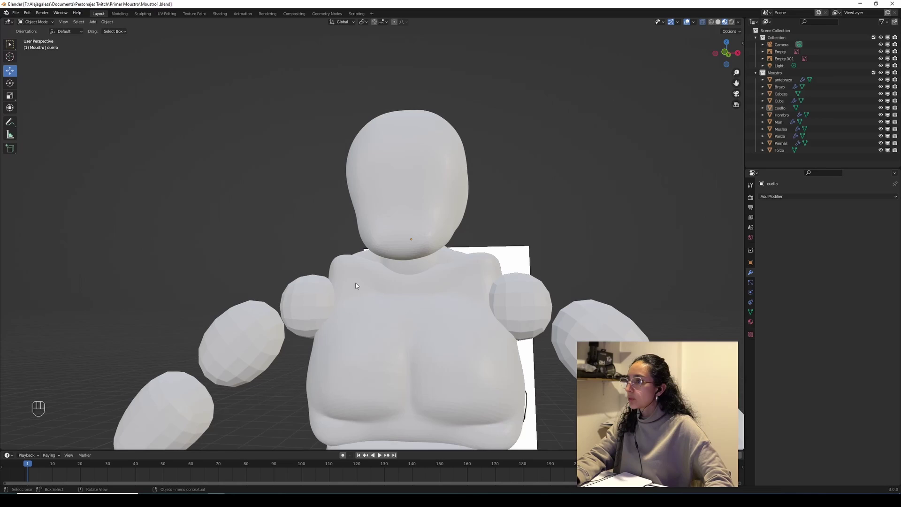
left_click(308, 290)
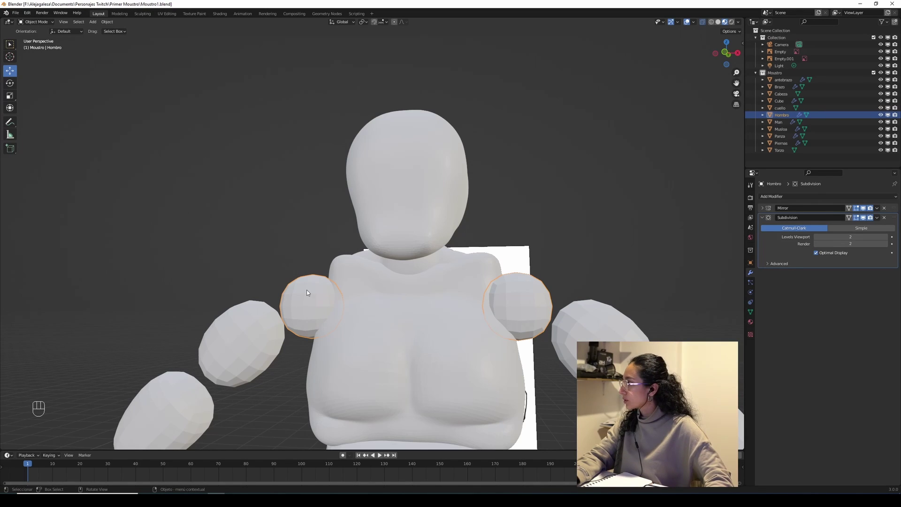
left_click_drag(881, 212, 863, 219)
left_click_drag(876, 209, 870, 218)
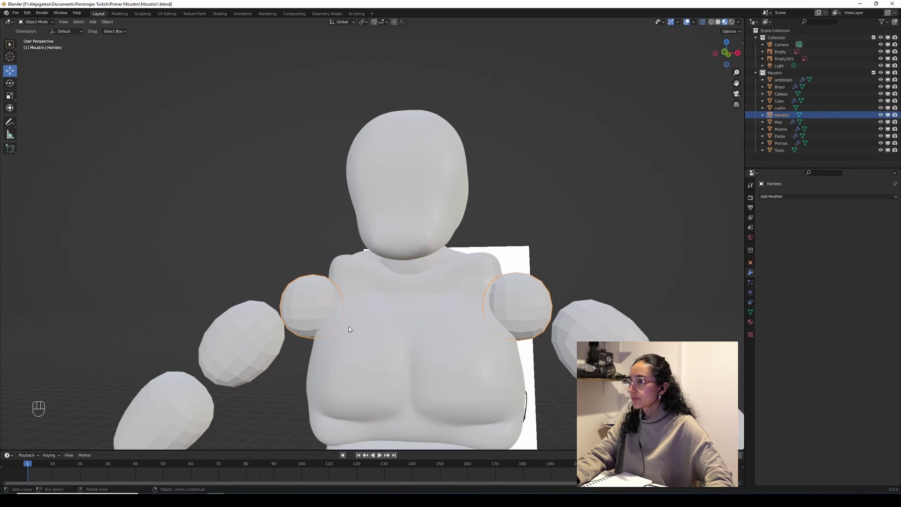
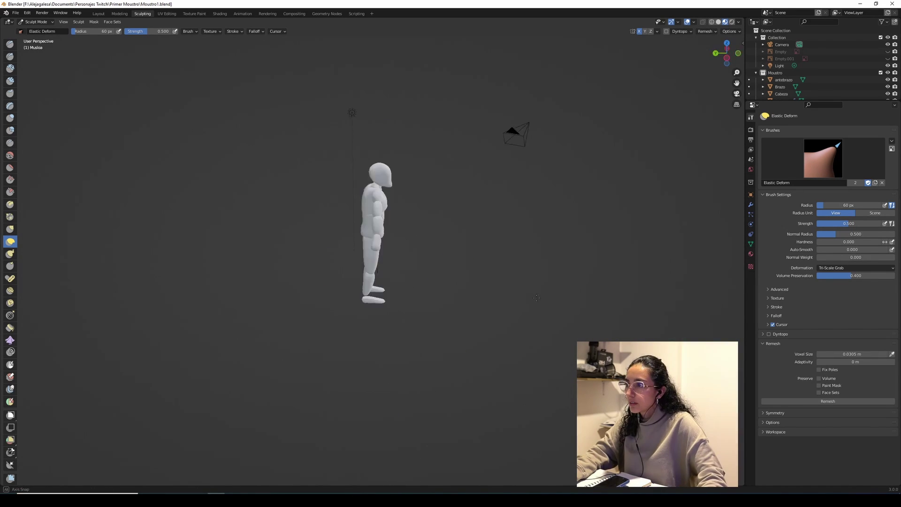
Step: Orbit to a front view of the whole smooth character and save the file
middle_click(514, 335)
left_click_drag(499, 320, 479, 309)
middle_click(478, 309)
key("ctrl+s")
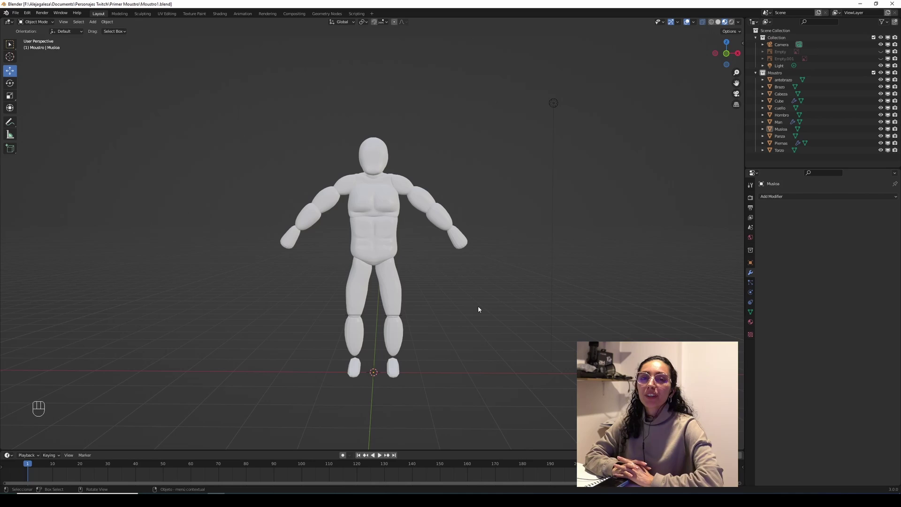